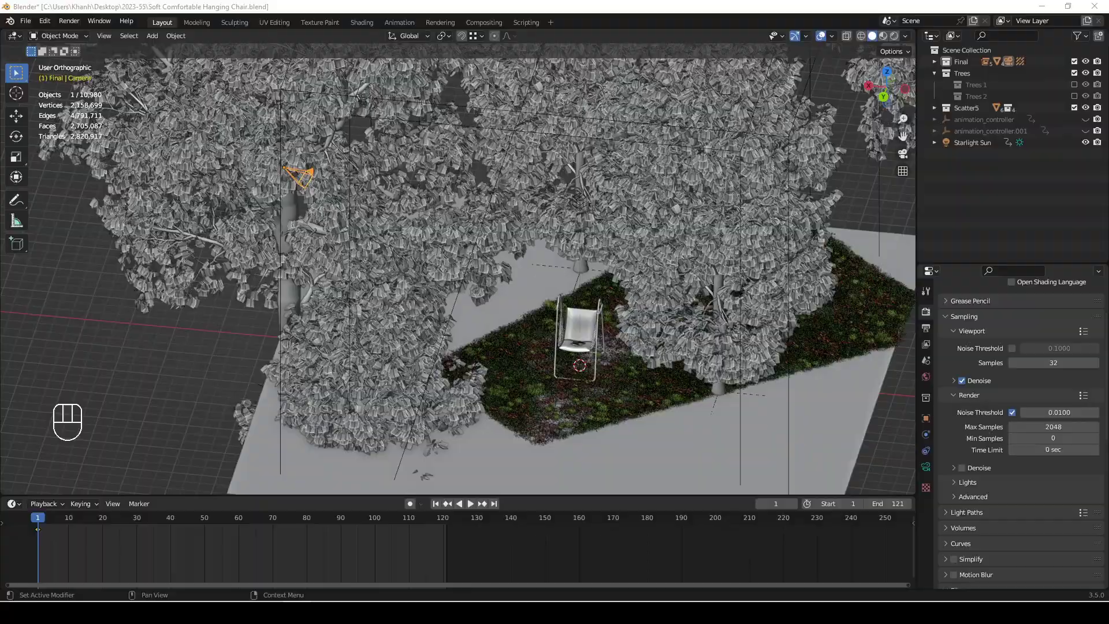
Zoom and orbit the viewport to frame the hanging chair up close in rendered shading
middle_click(588, 349)
middle_click(573, 363)
key("alt+a")
middle_click(563, 313)
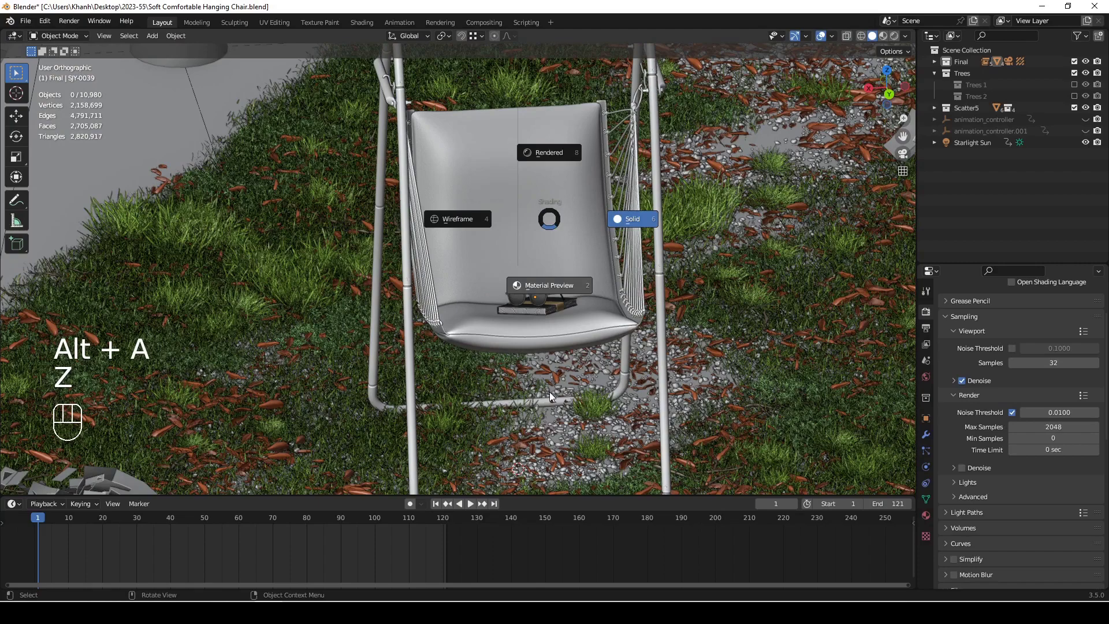
middle_click(447, 334)
middle_click(519, 372)
middle_click(481, 300)
middle_click(624, 354)
middle_click(613, 364)
left_click_drag(577, 361, 658, 363)
middle_click(622, 301)
middle_click(603, 306)
left_click_drag(663, 270, 454, 351)
middle_click(470, 341)
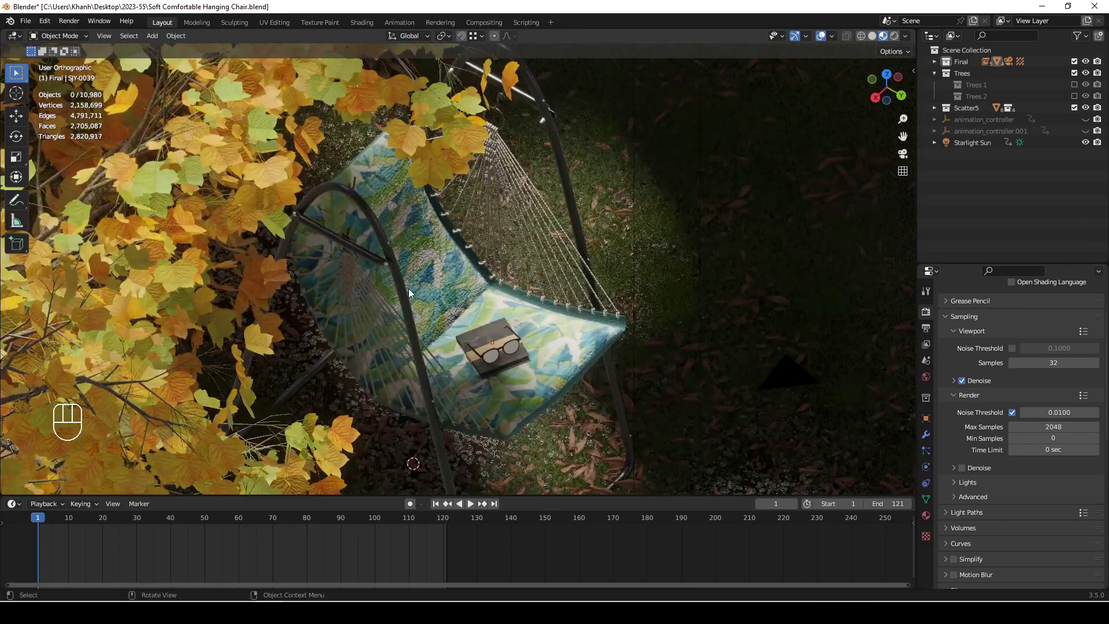
middle_click(404, 294)
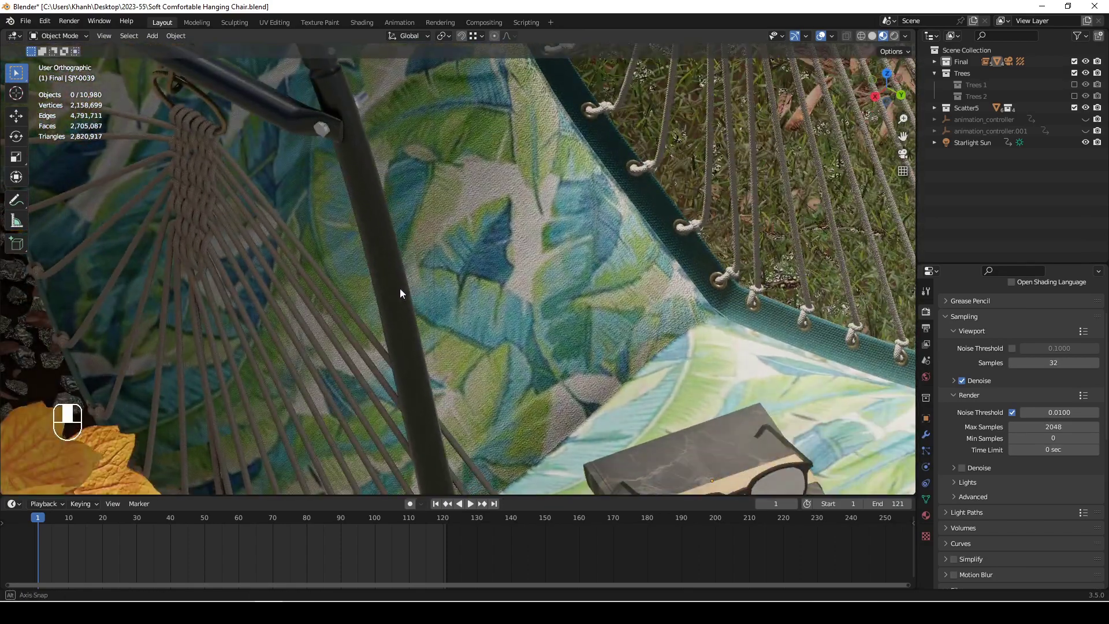
middle_click(693, 151)
middle_click(642, 297)
middle_click(647, 284)
middle_click(585, 284)
middle_click(684, 296)
left_click_drag(631, 322, 520, 346)
middle_click(534, 308)
middle_click(567, 278)
middle_click(582, 254)
left_click(585, 227)
left_click_drag(556, 337, 642, 364)
key("KP_5")
key("KP_Decimal")
left_click_drag(608, 313, 488, 327)
left_click_drag(491, 291, 475, 260)
left_click_drag(479, 255, 561, 217)
middle_click(561, 260)
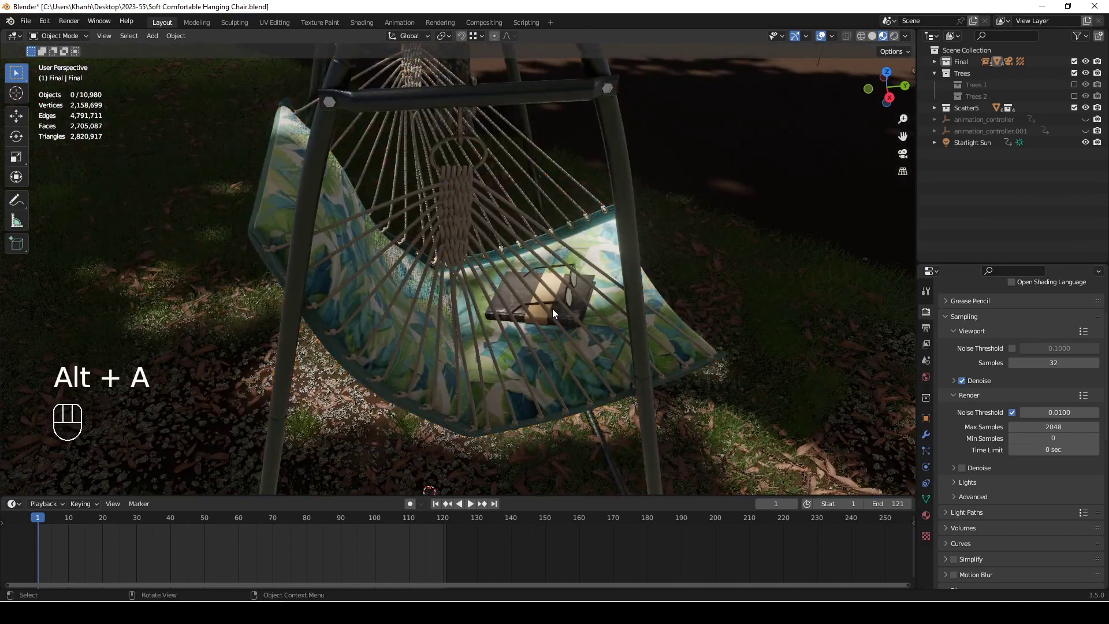
Pull the view back and orbit to look down on the chair beneath the tree canopy
left_click_drag(635, 322, 487, 319)
left_click_drag(499, 325, 510, 334)
left_click_drag(532, 326, 943, 381)
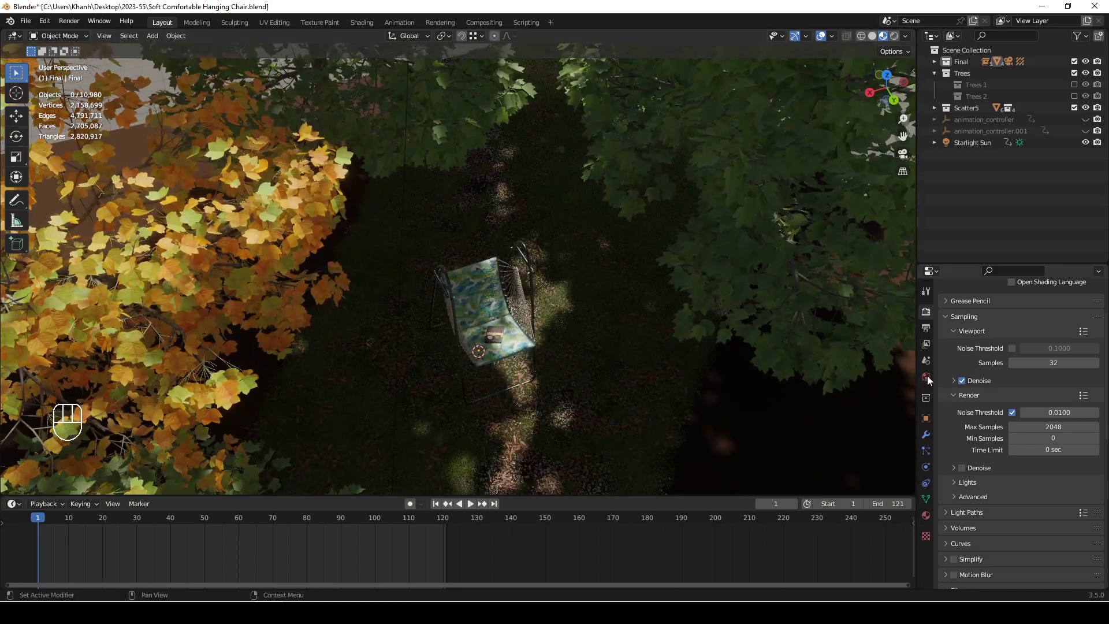
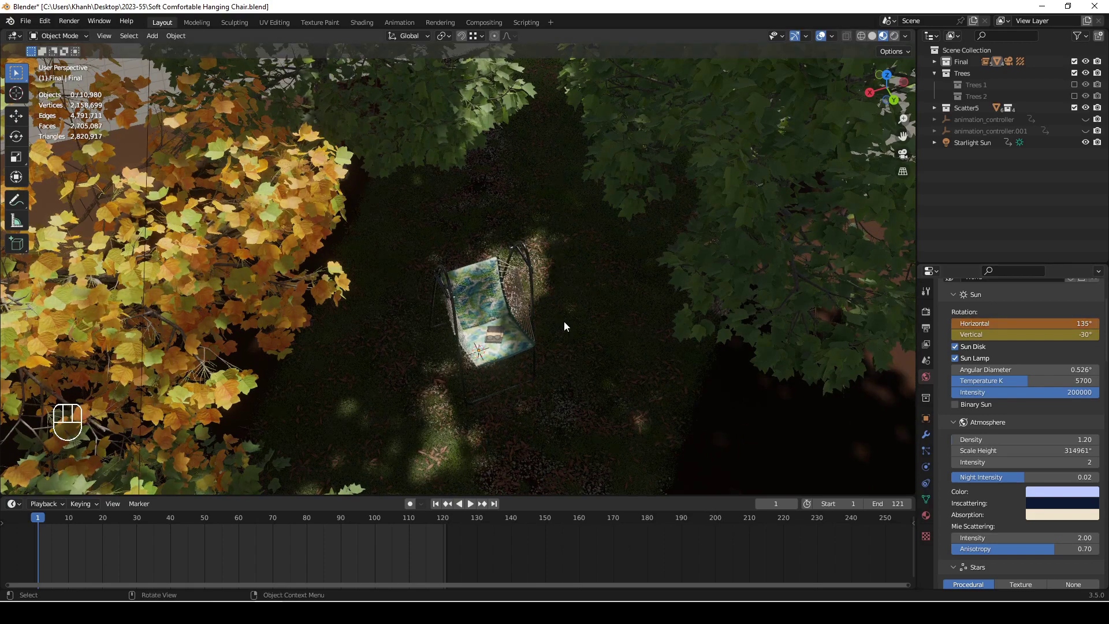
Adjust the view while reviewing the Sun sky settings with sun rotation at 135°
middle_click(563, 317)
middle_click(510, 334)
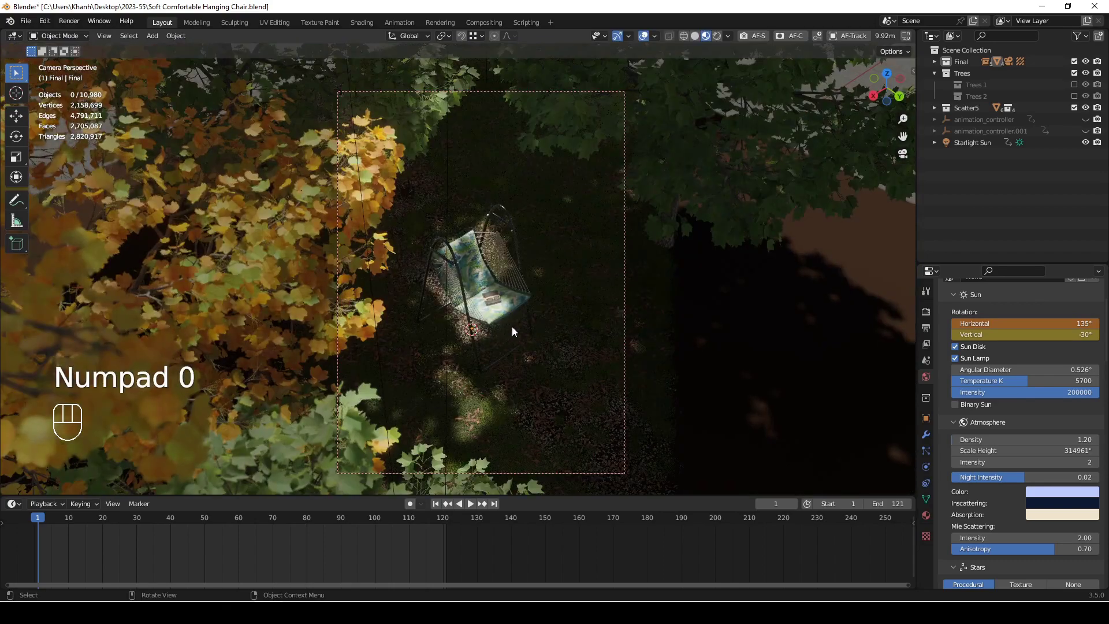